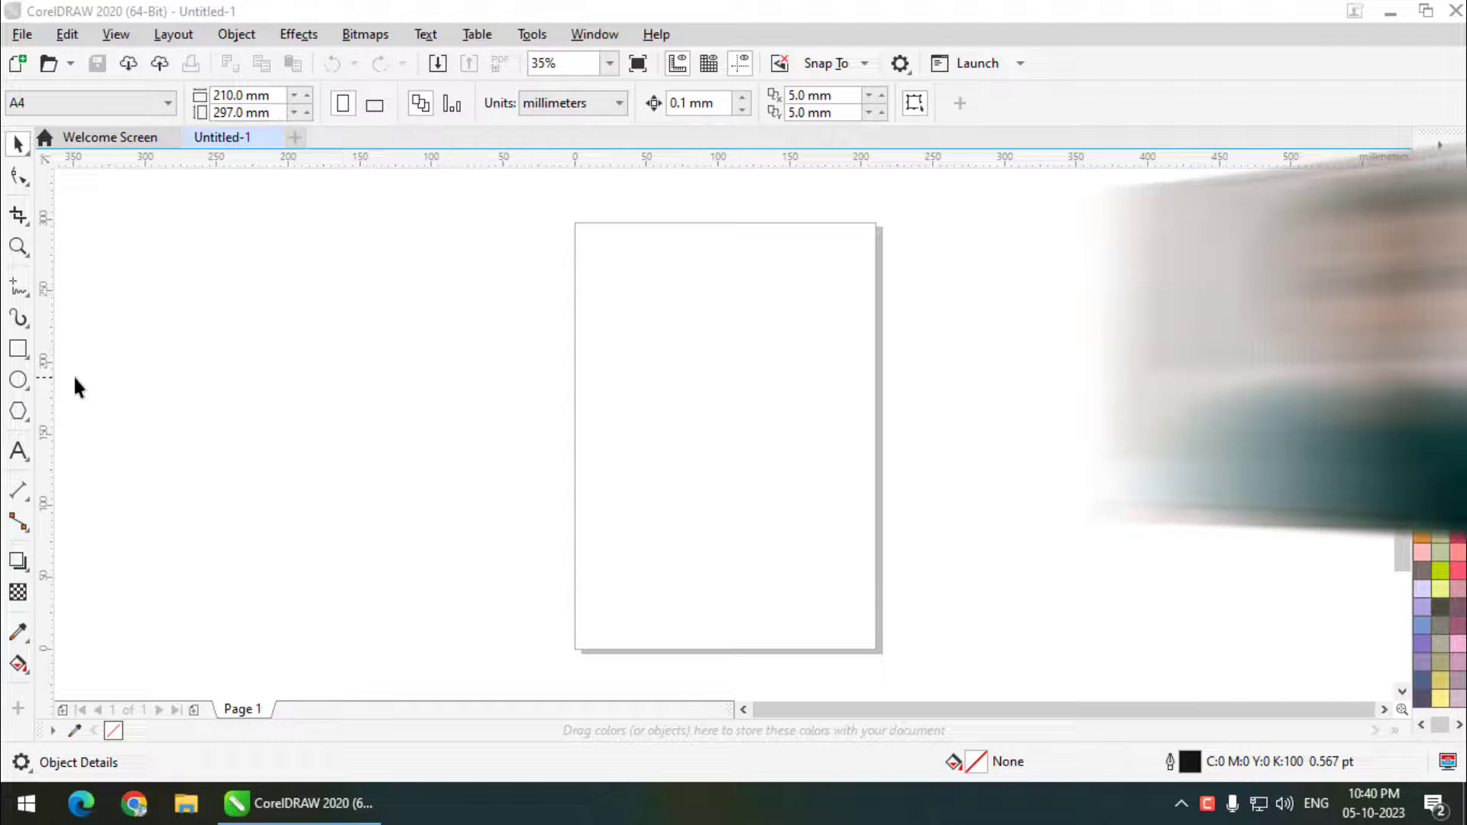
# Create a new blank A4 document, Untitled-2, keeping CMYK as the primary color mode.
pyautogui.moveTo(24, 53); pyautogui.dragTo(690, 312)
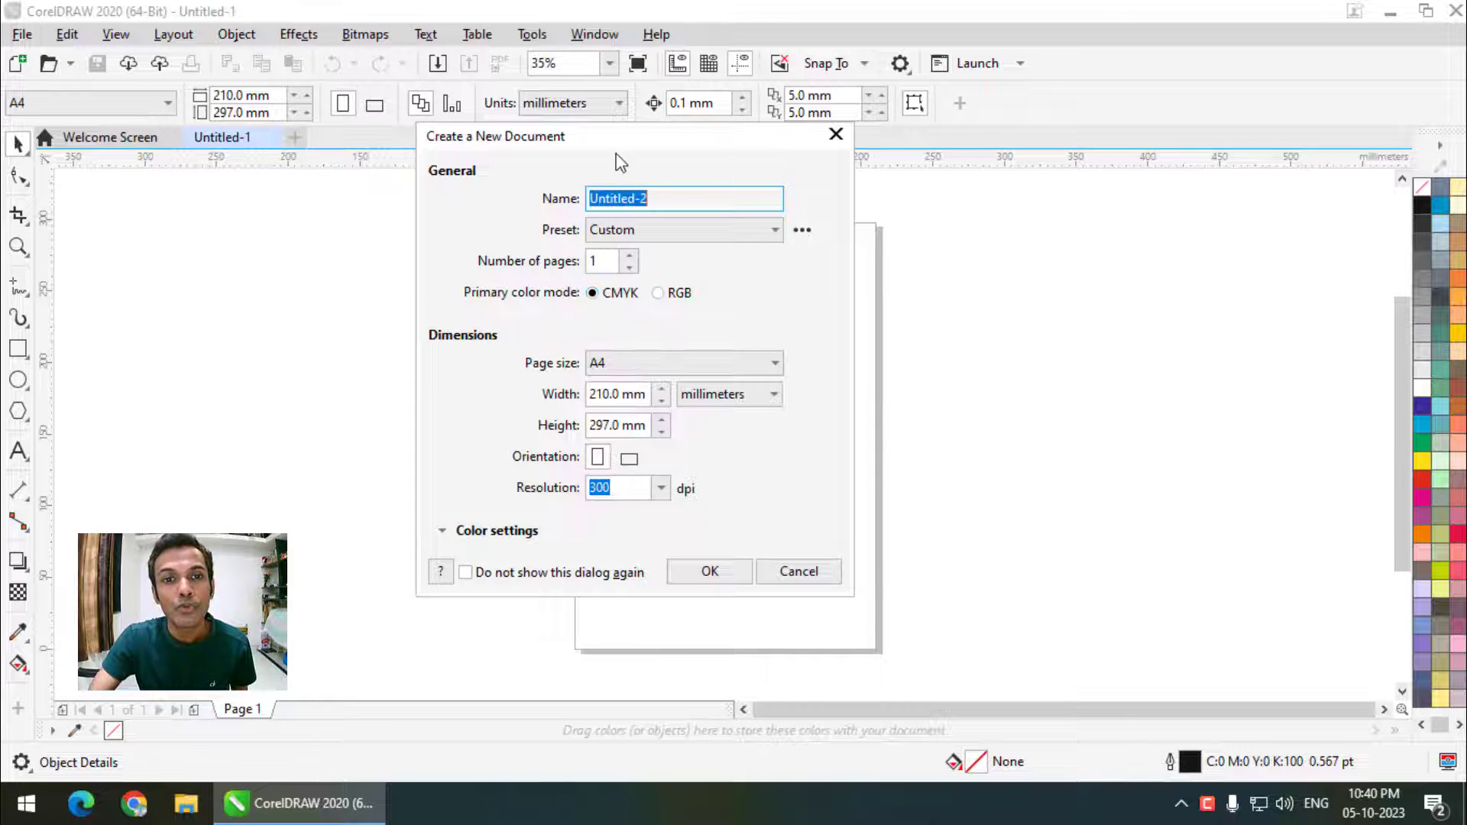
pyautogui.click(619, 153)
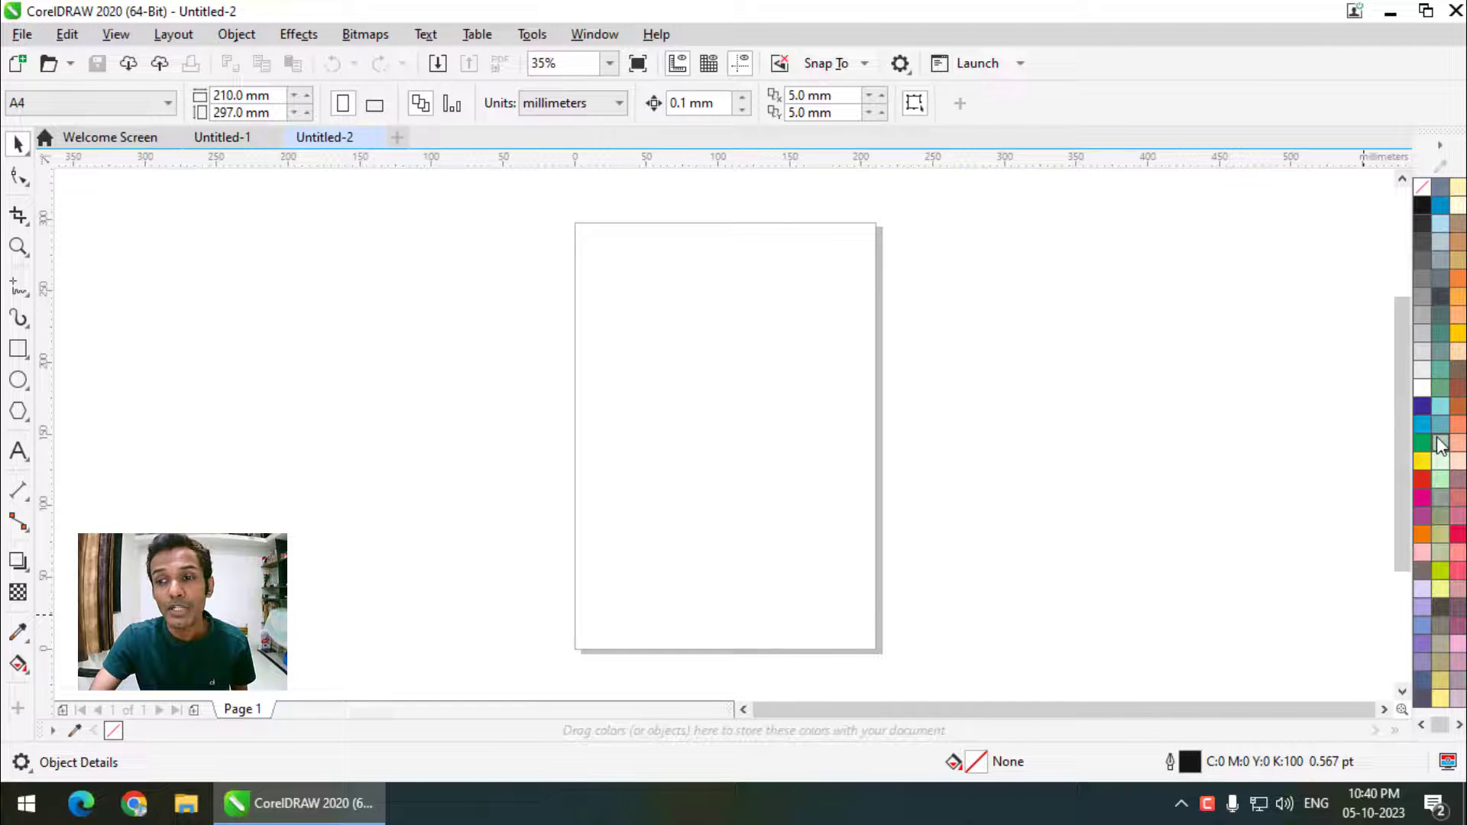
# Draw a 150 × 86.25 mm rectangle filled with CMYK red straddling the page's left edge.
pyautogui.click(24, 351)
pyautogui.moveTo(693, 370); pyautogui.dragTo(1426, 489)
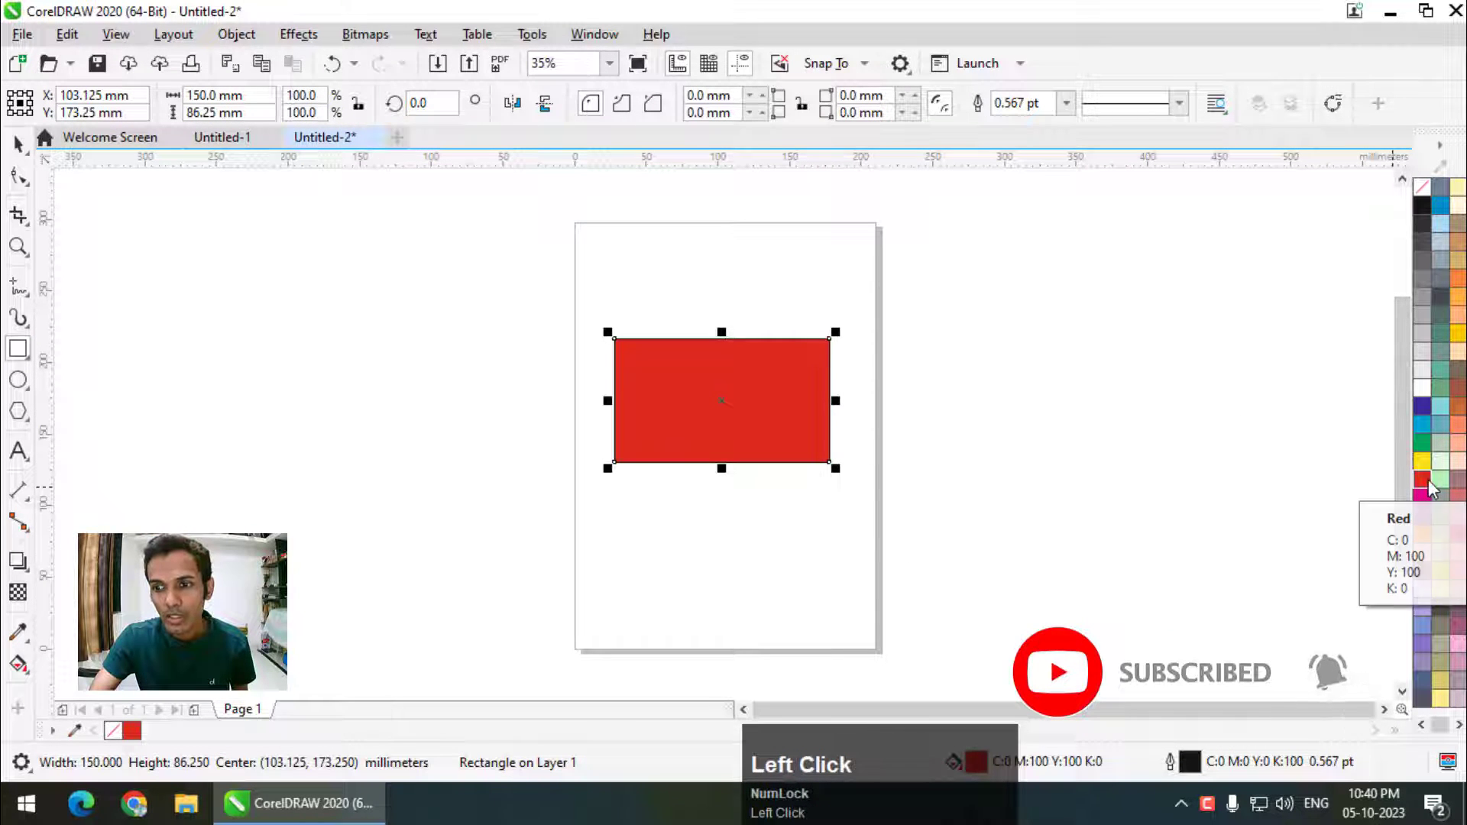
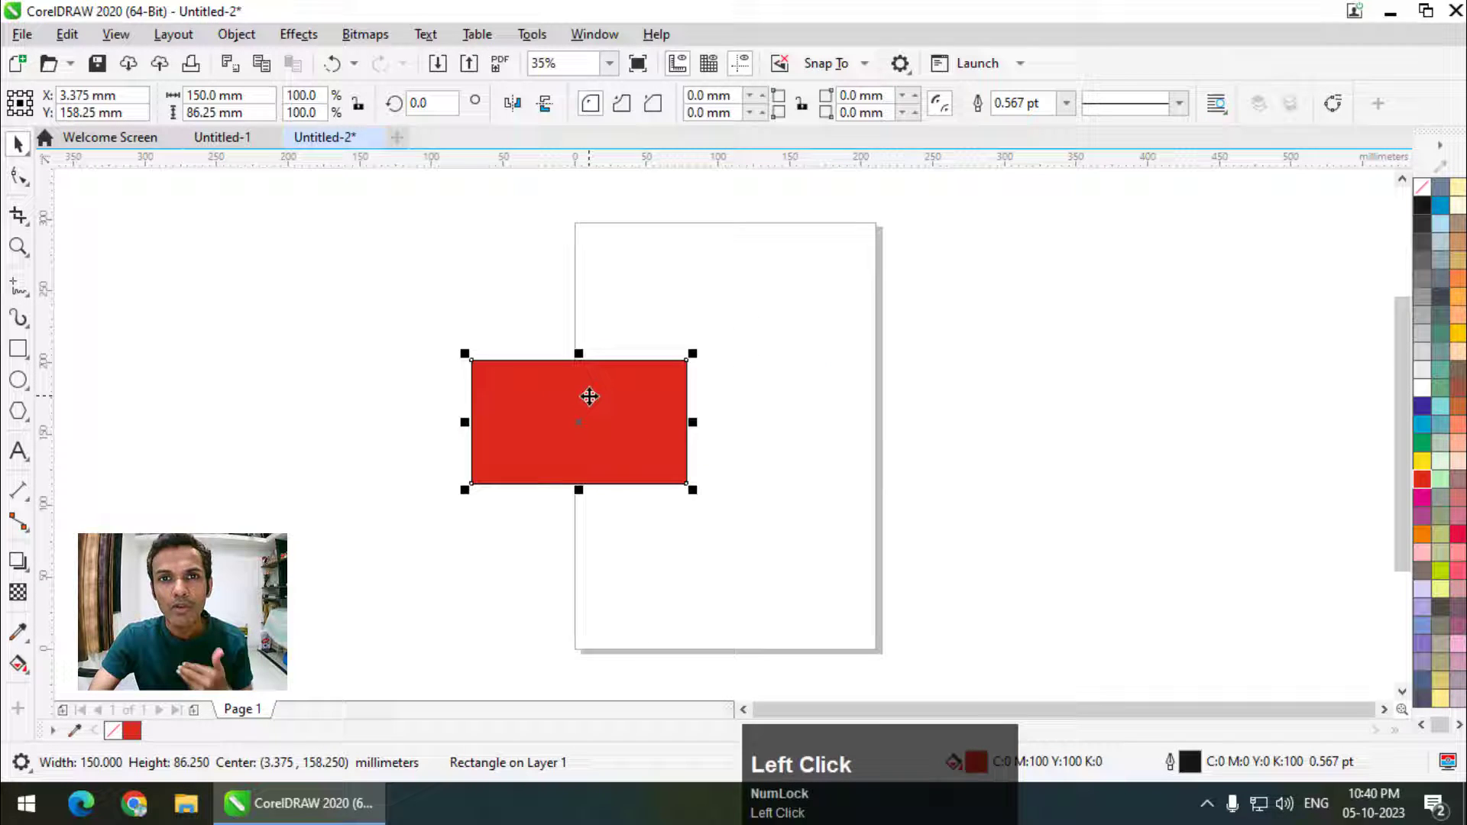
pyautogui.click(562, 404)
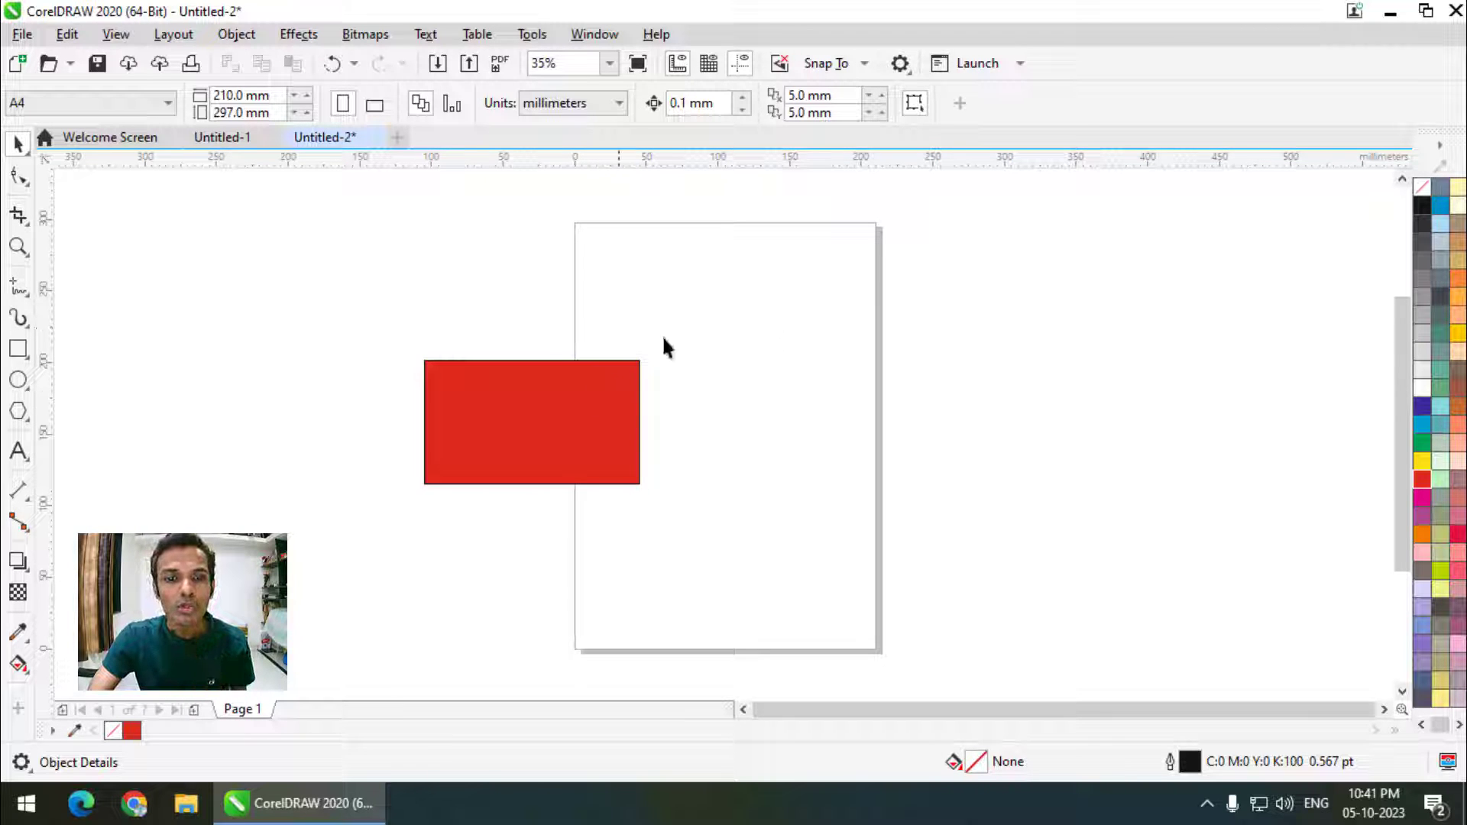
# Switch the document to RGB mode and add a 186.75 × 105.75 mm pure-red rectangle beside the first.
pyautogui.doubleClick(551, 49)
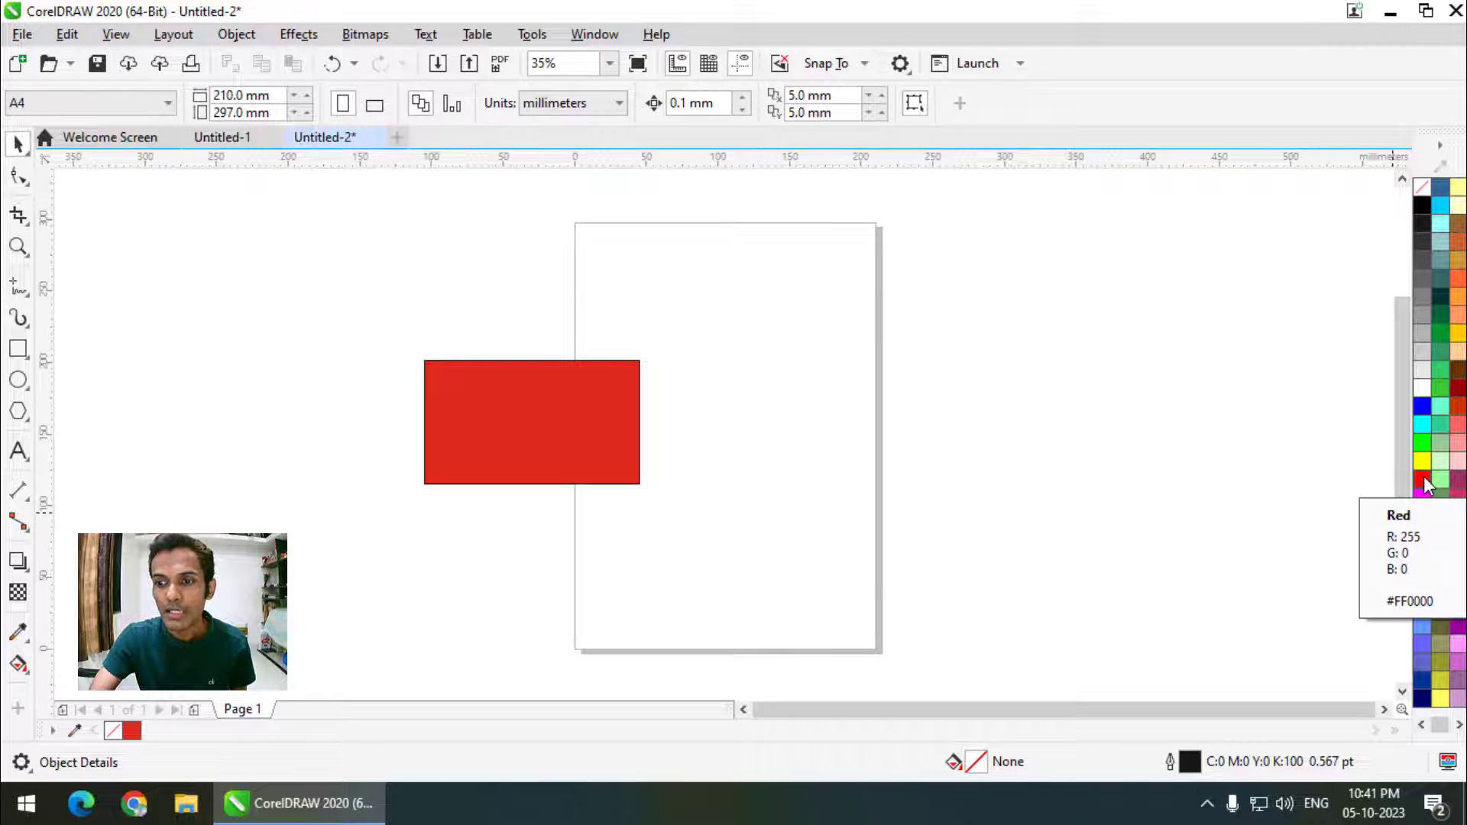
pyautogui.moveTo(547, 456); pyautogui.dragTo(1434, 487)
pyautogui.moveTo(1435, 488); pyautogui.dragTo(733, 288)
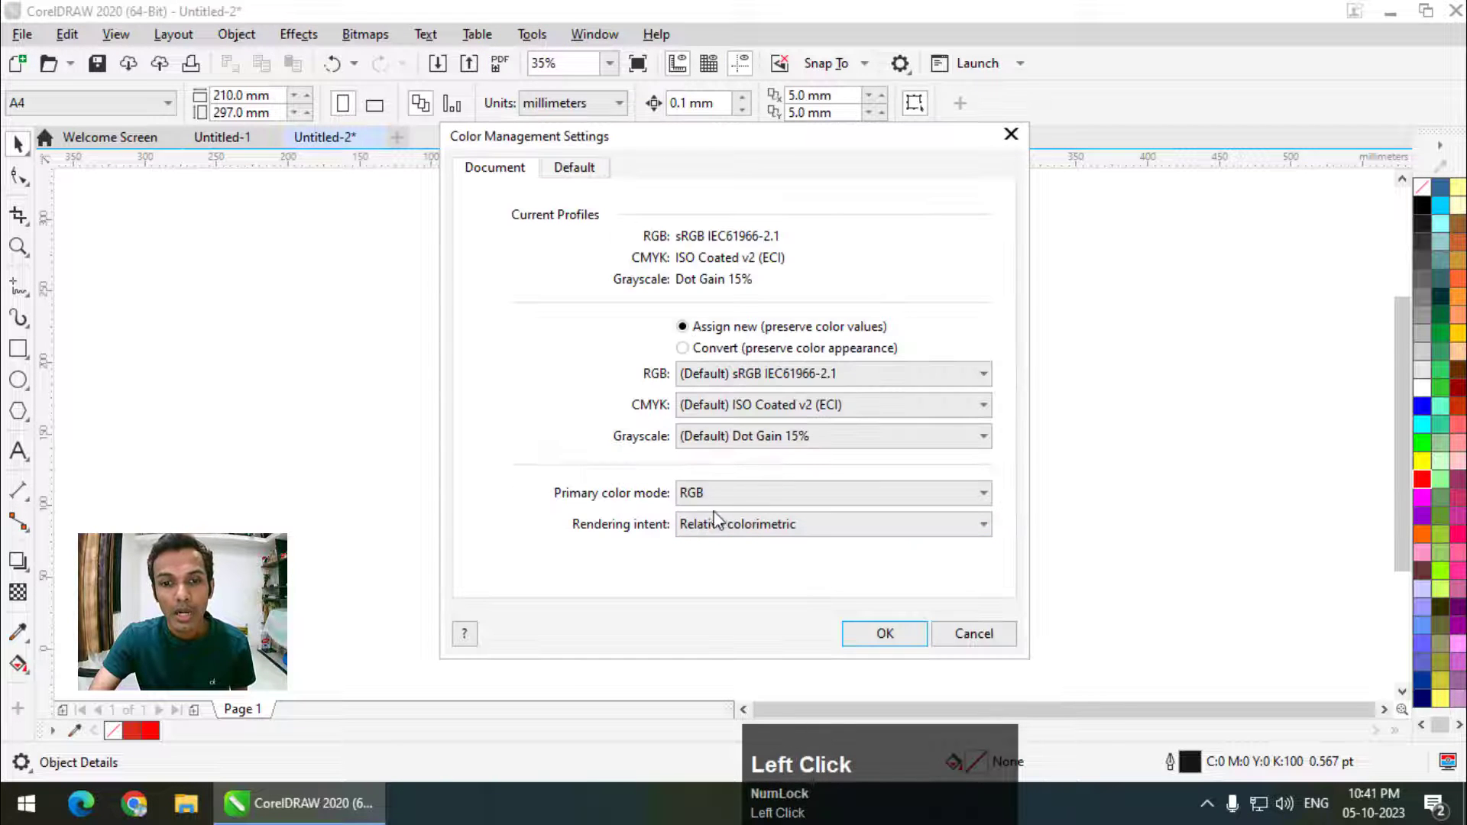
pyautogui.click(715, 497)
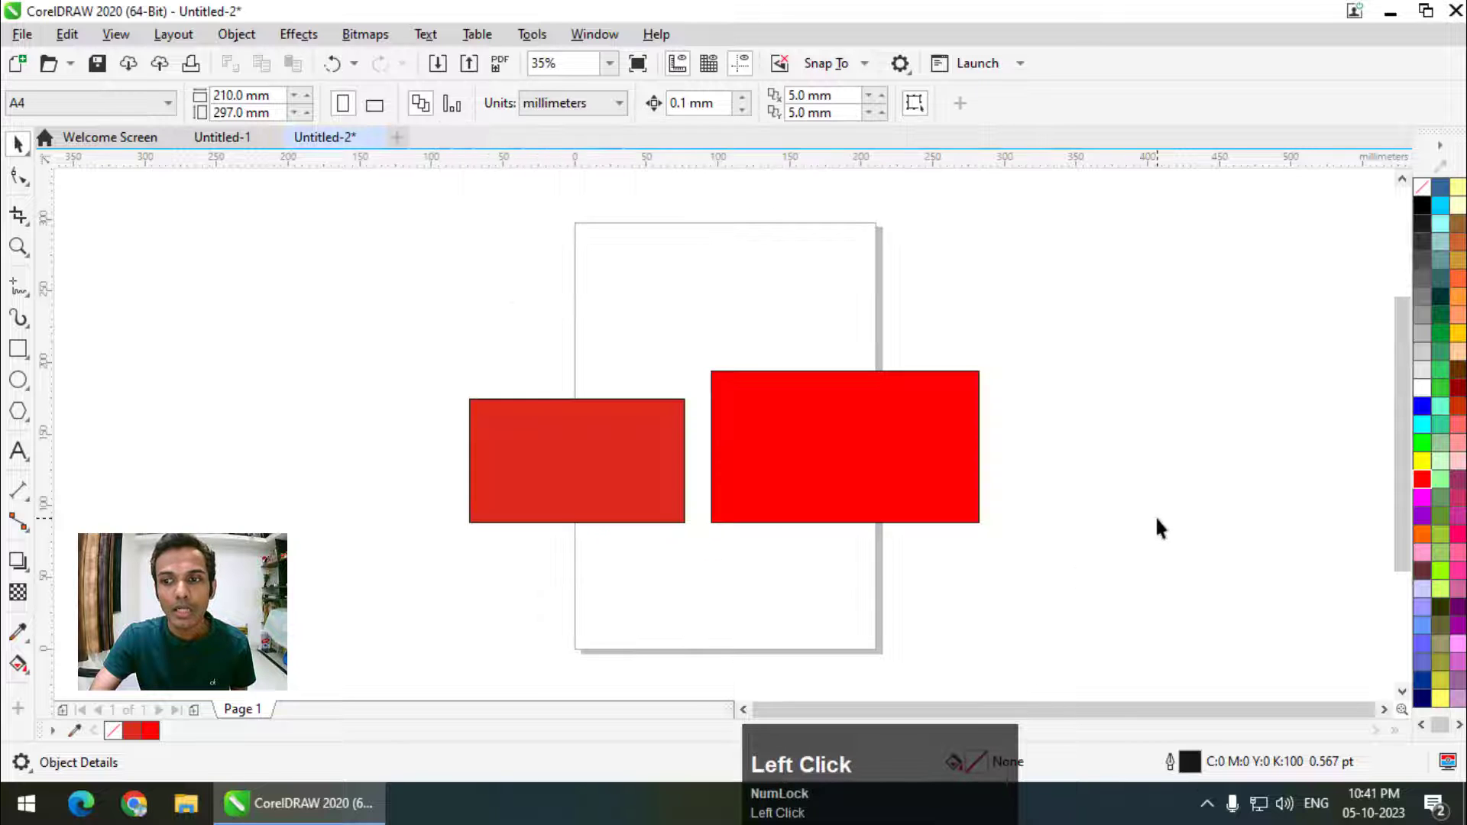
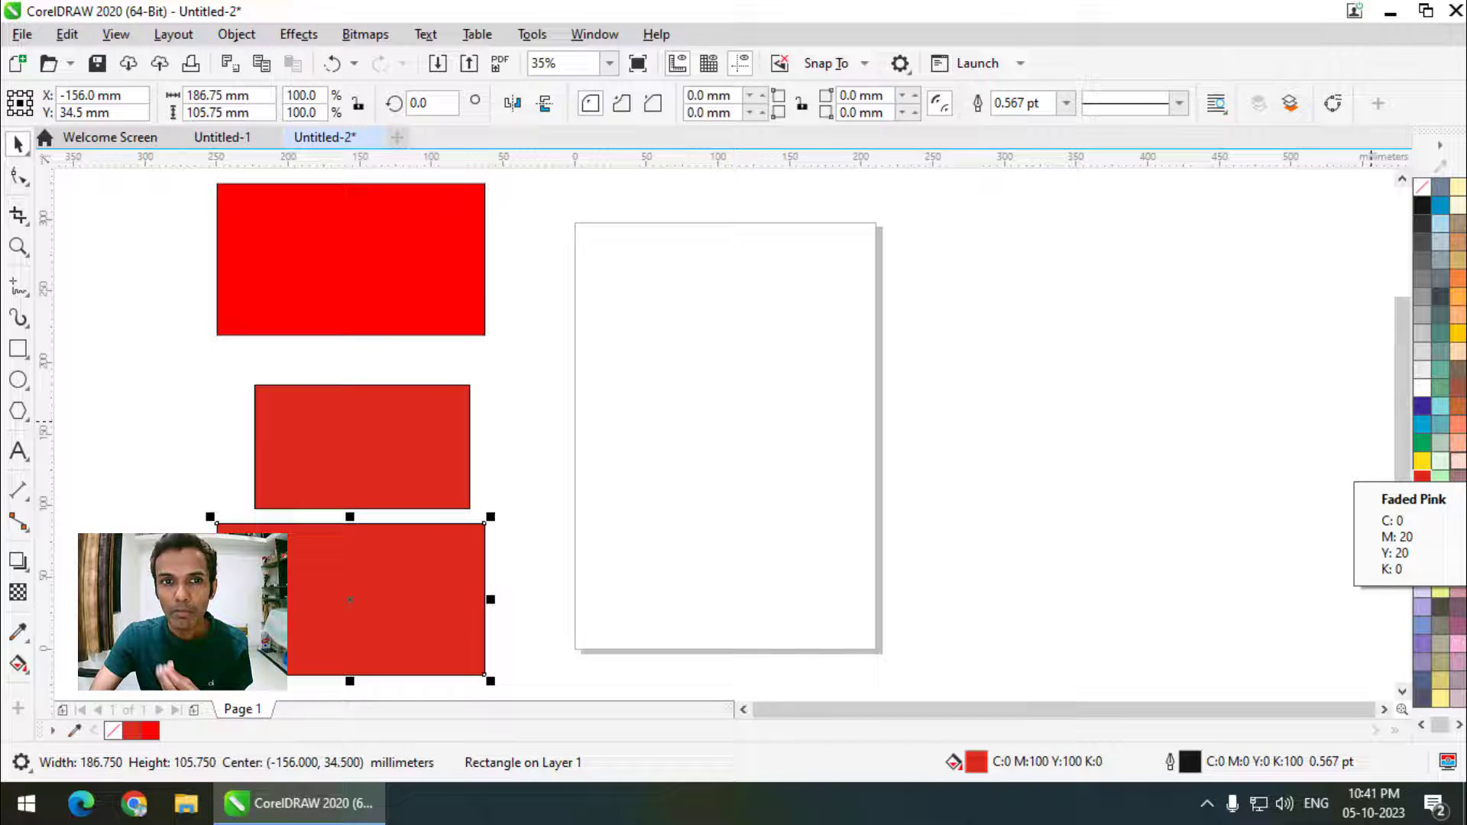
# Show the Palettes docker via Window > Color Palettes and enable the RGB Palette.
pyautogui.click(337, 262)
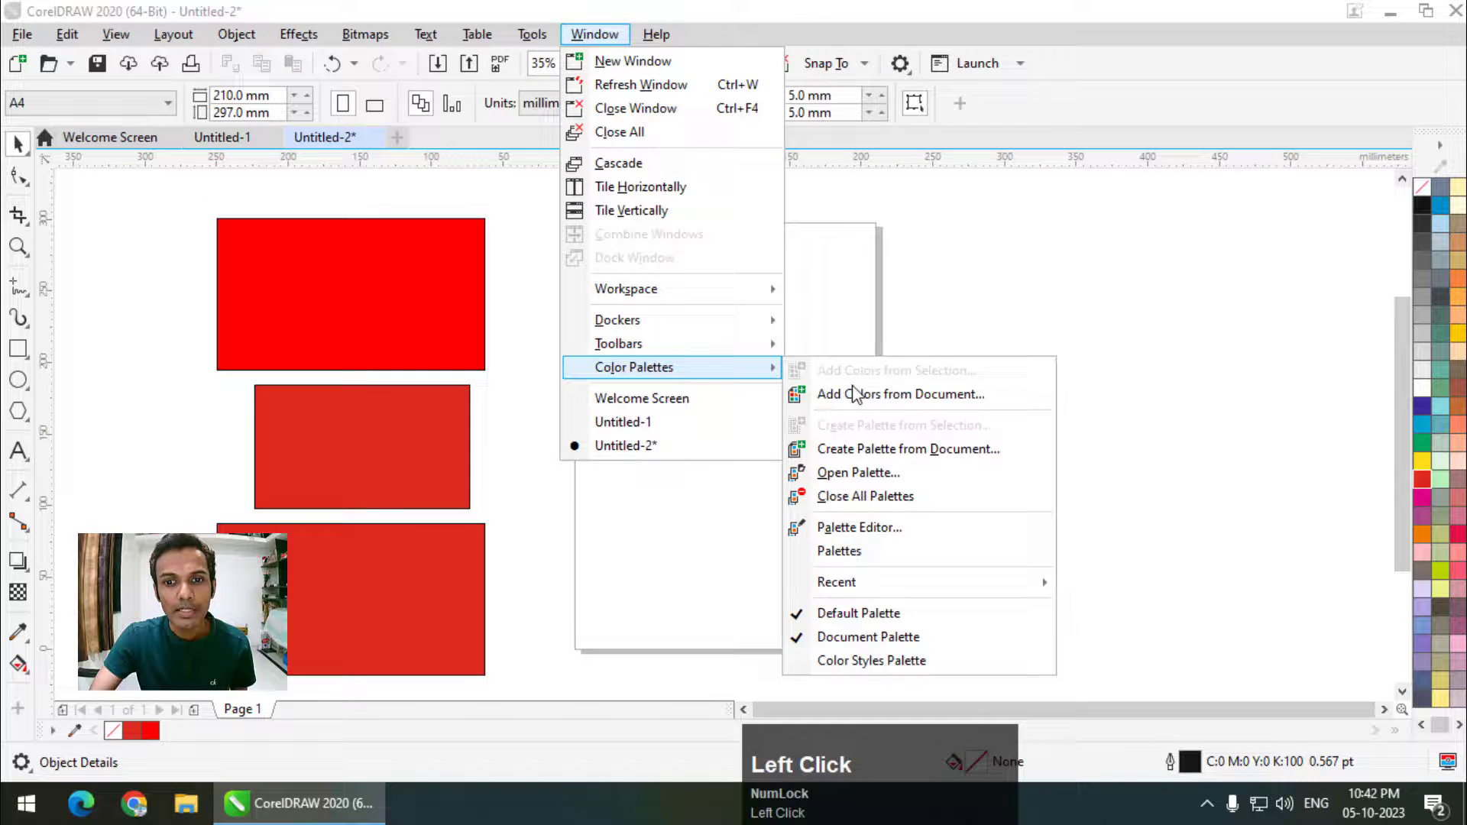
pyautogui.click(873, 556)
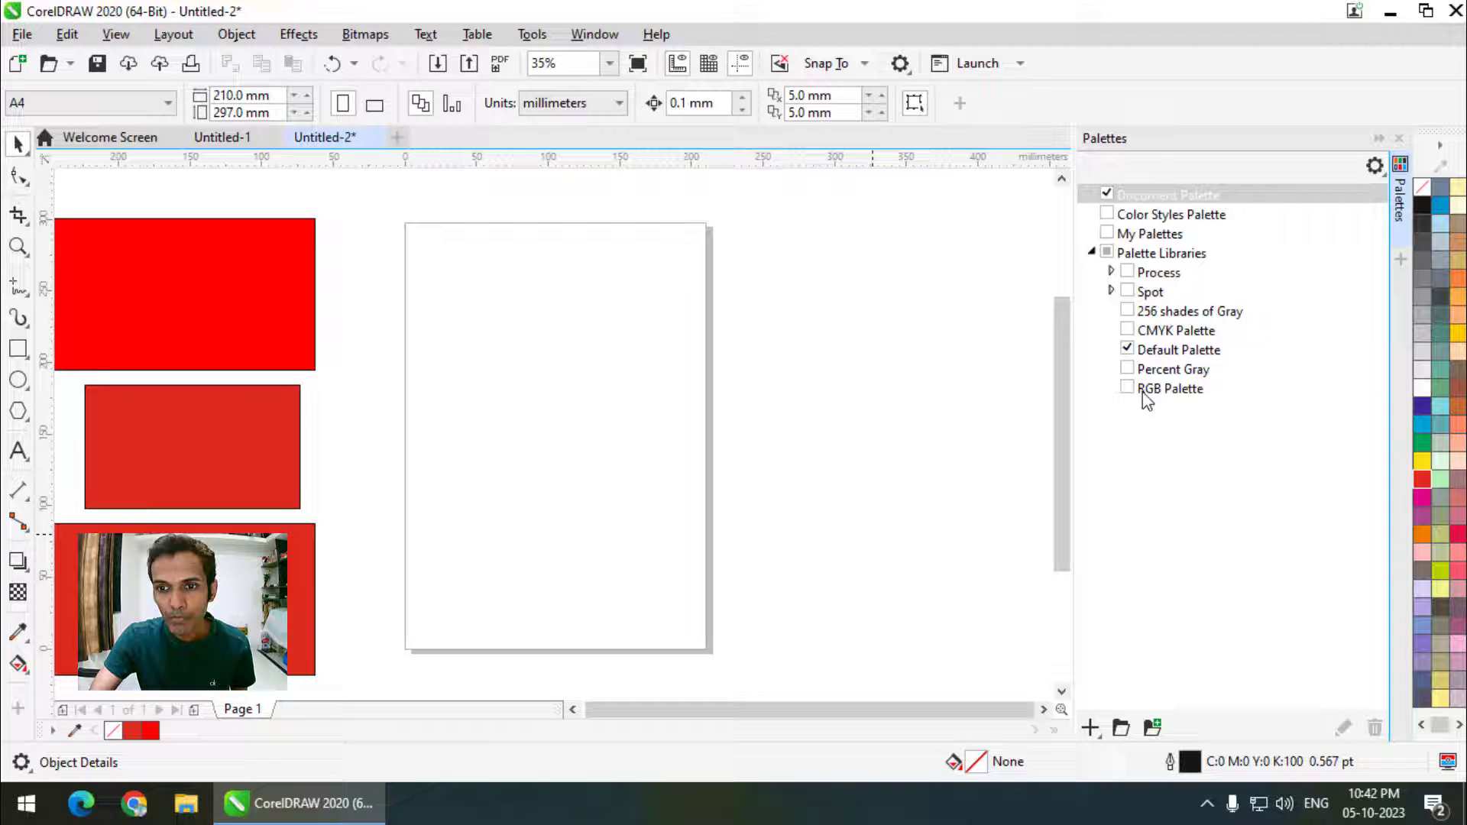
pyautogui.click(1132, 399)
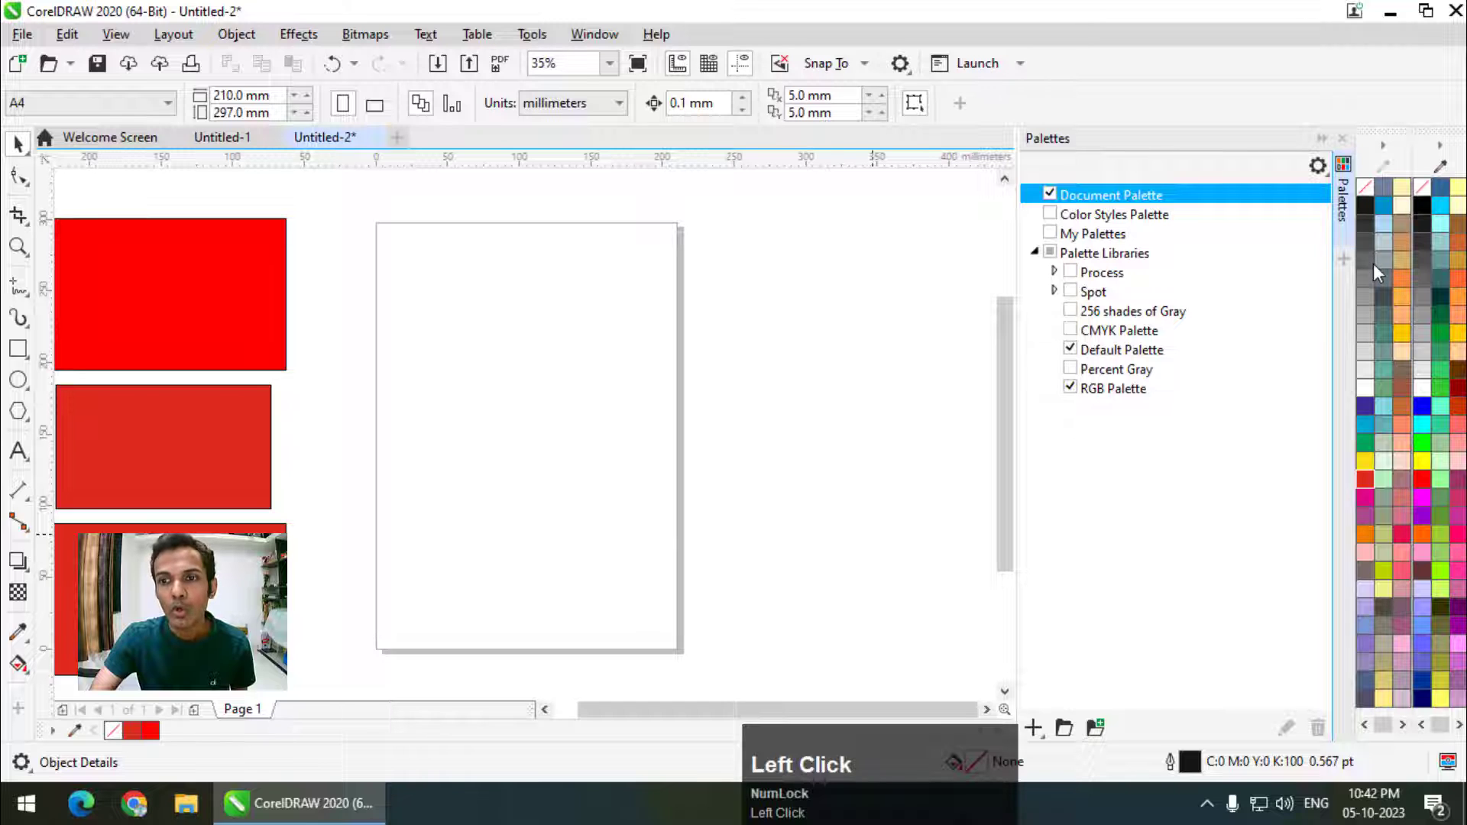
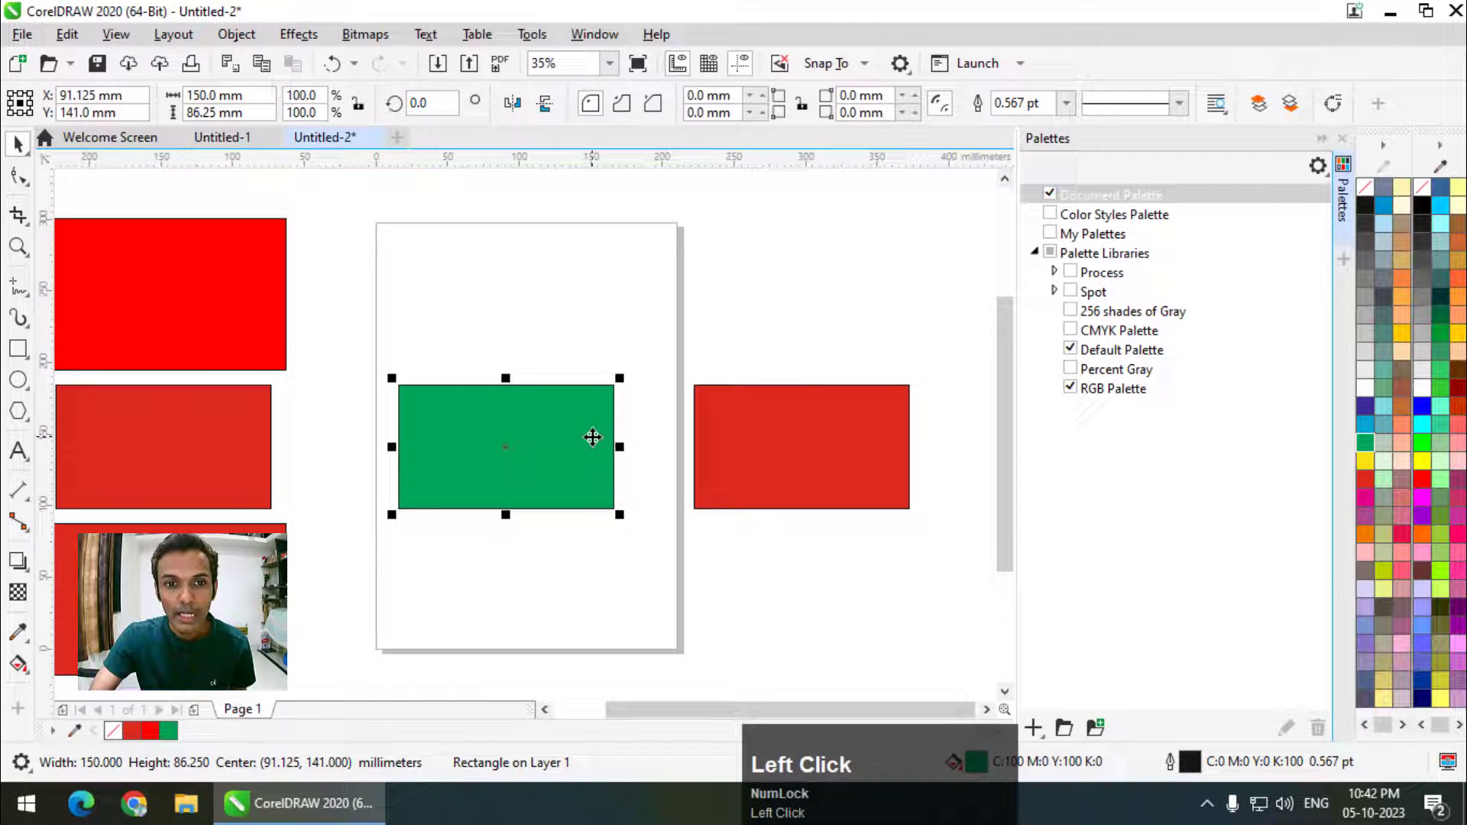
# Move the bright RGB green rectangle above the dark CMYK one and toggle the Percent Gray palette on then off.
pyautogui.moveTo(1429, 452); pyautogui.dragTo(712, 436)
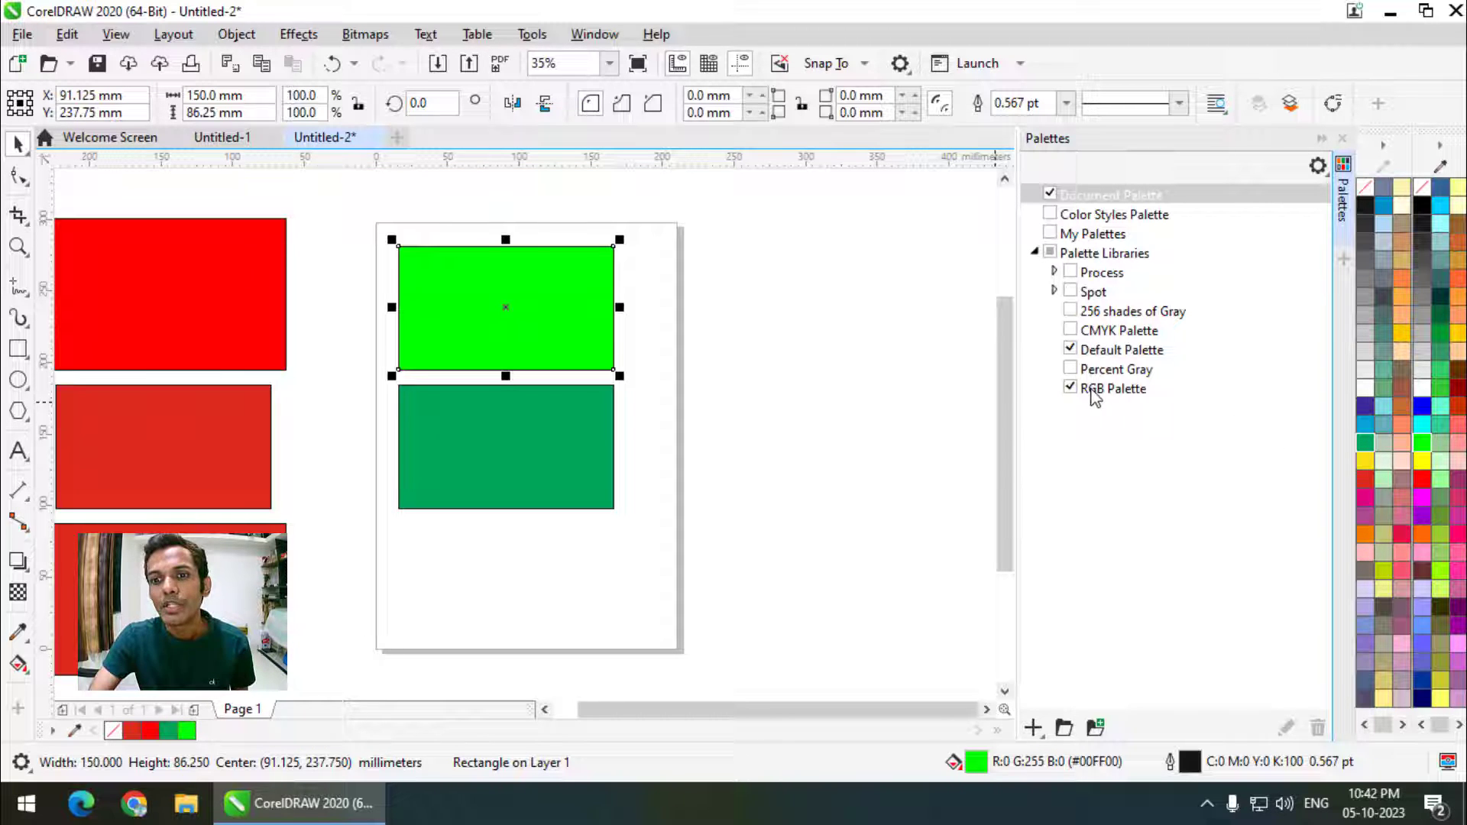
pyautogui.click(1078, 376)
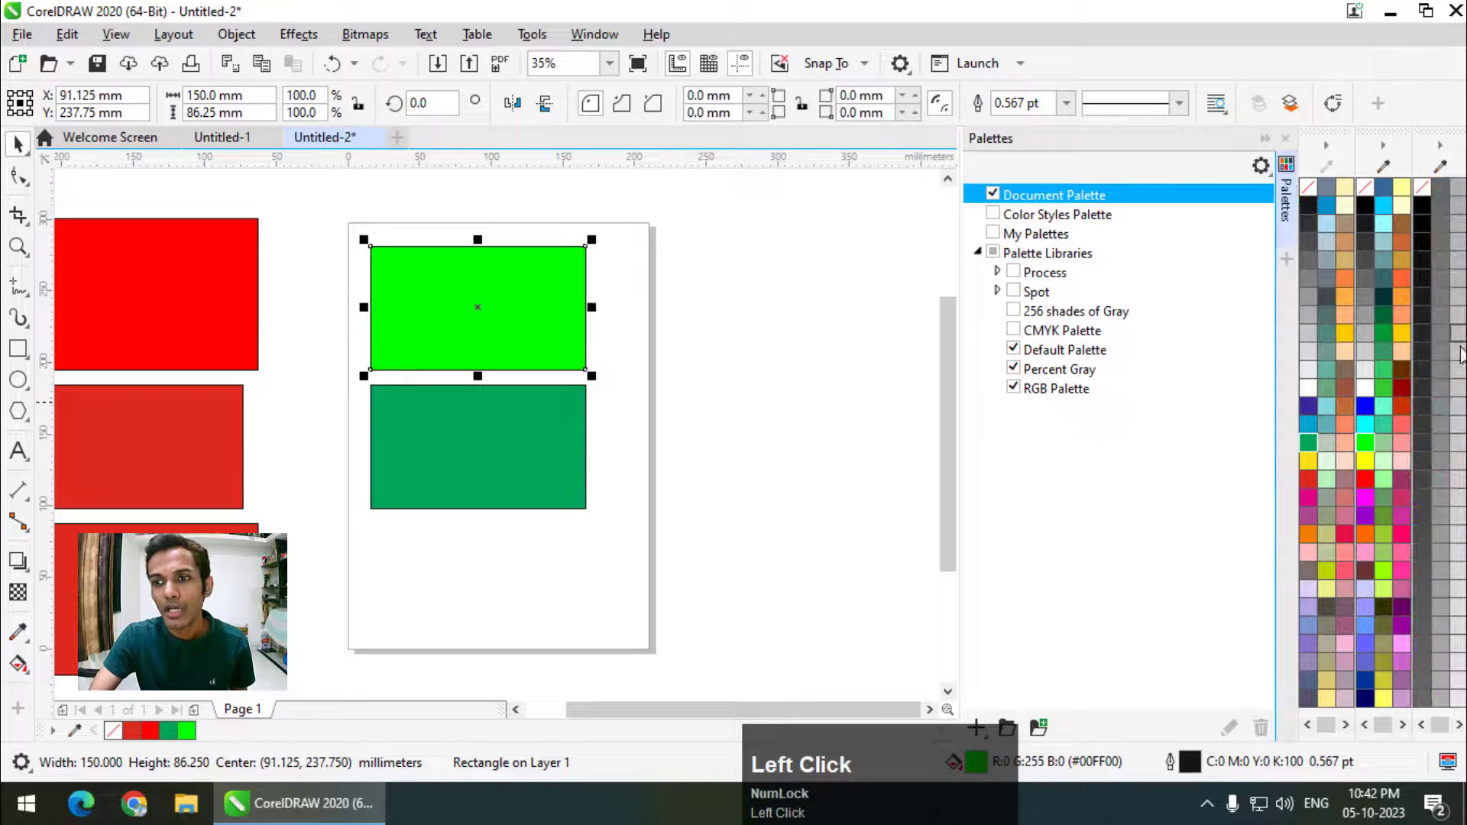
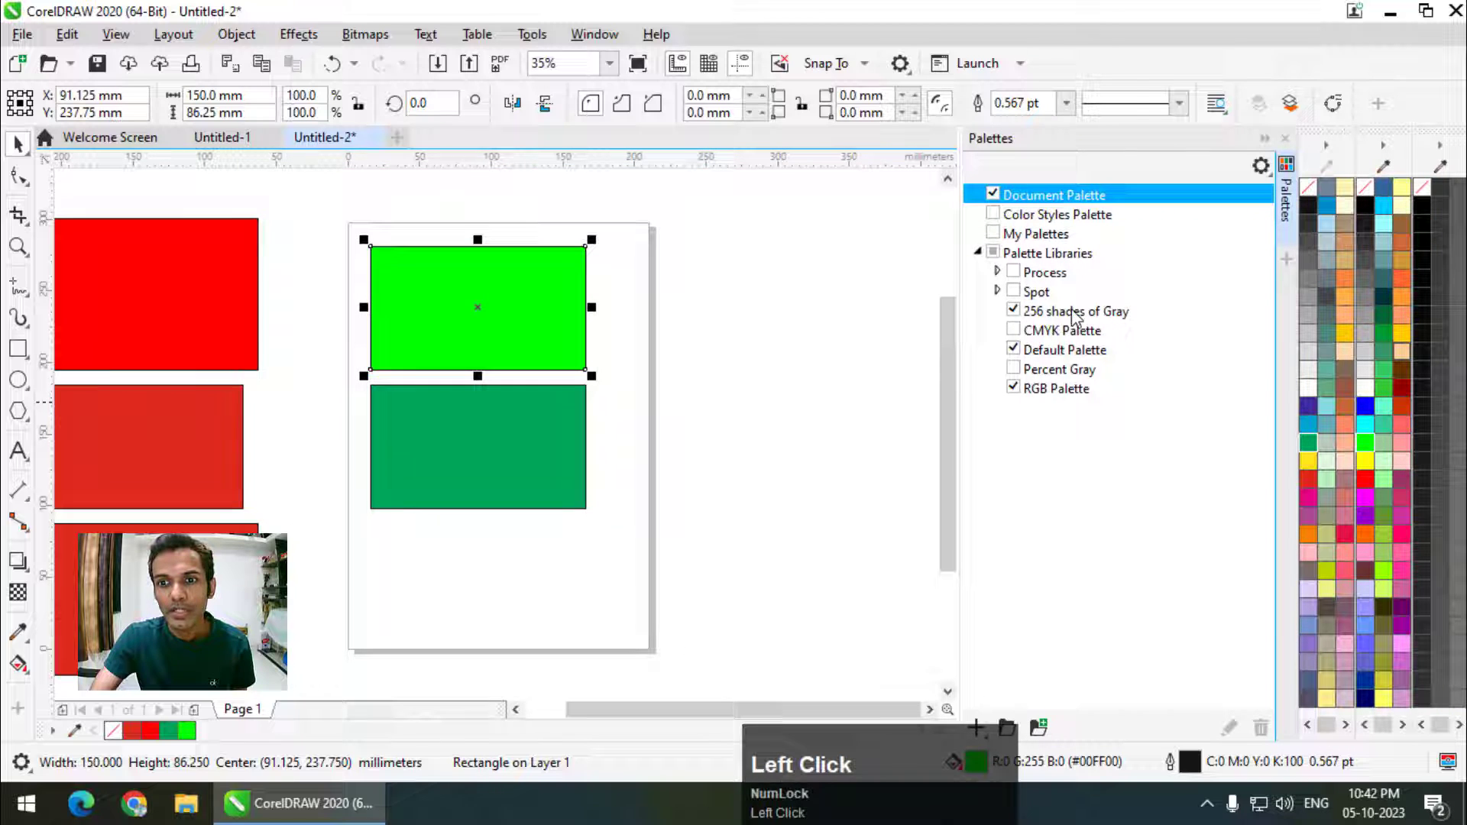
pyautogui.click(1024, 318)
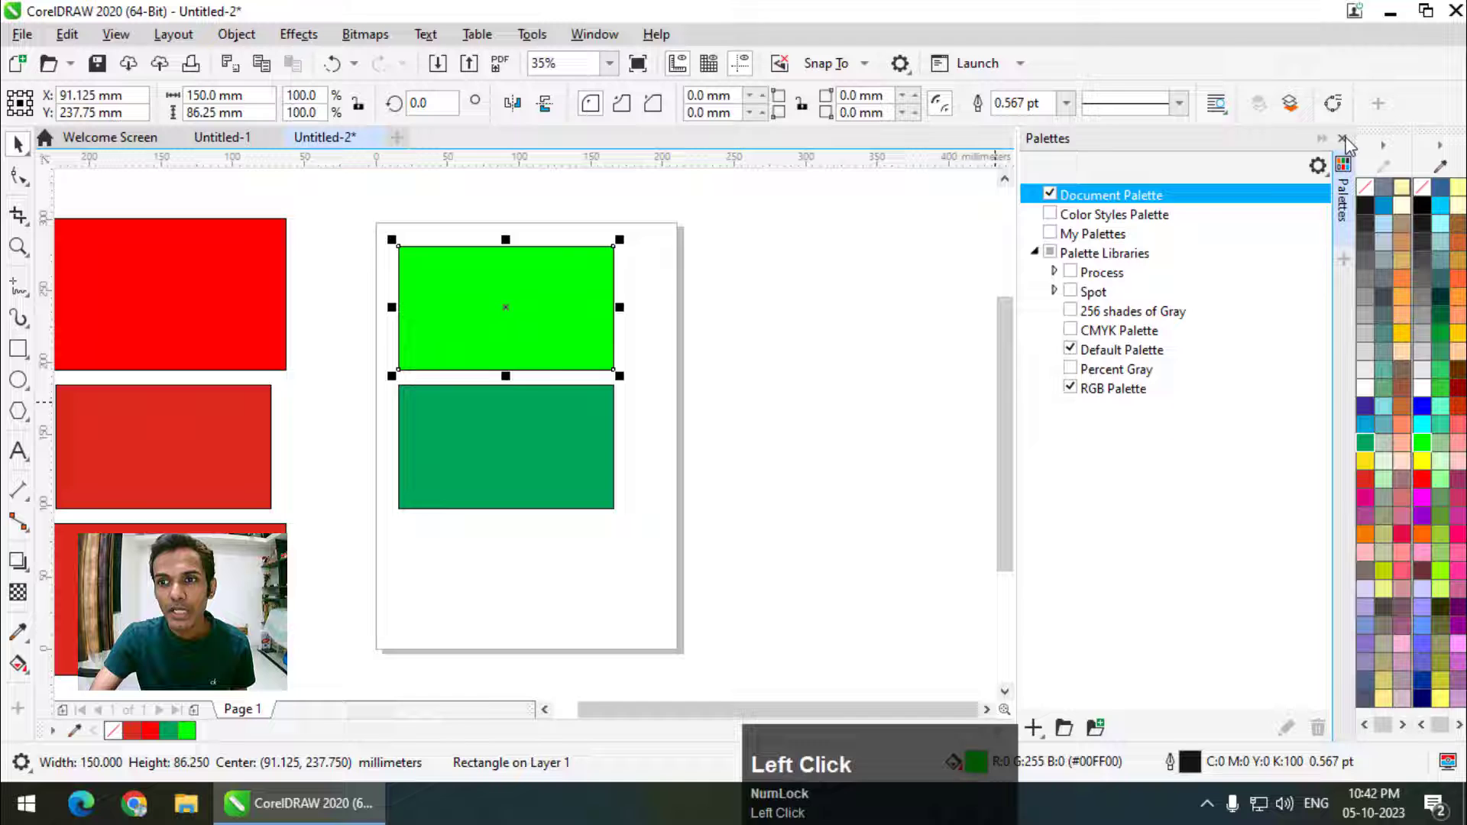
# Close and reopen the Palettes docker, then deselect the bright green rectangle.
pyautogui.click(1352, 145)
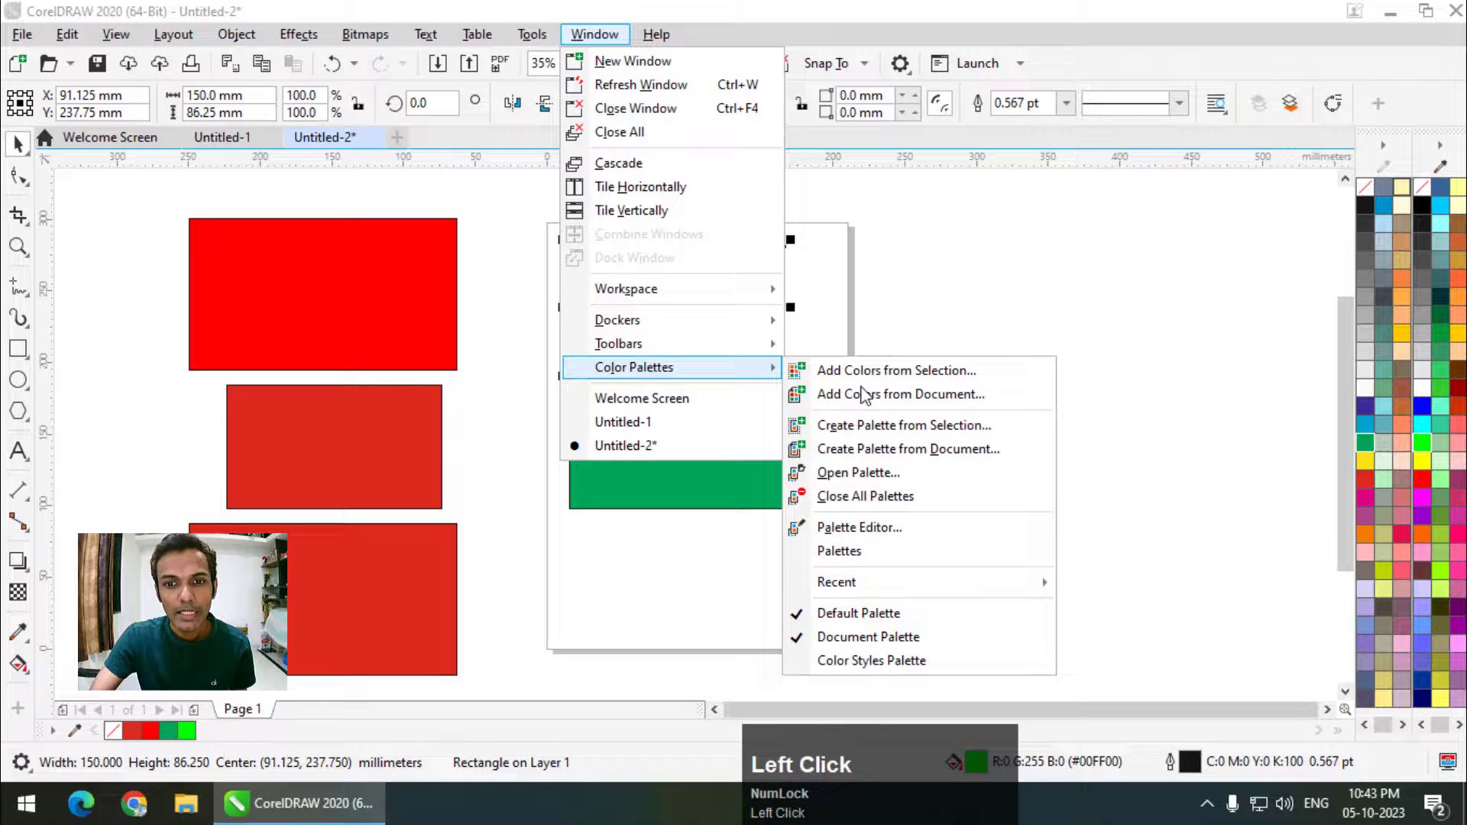
pyautogui.click(881, 558)
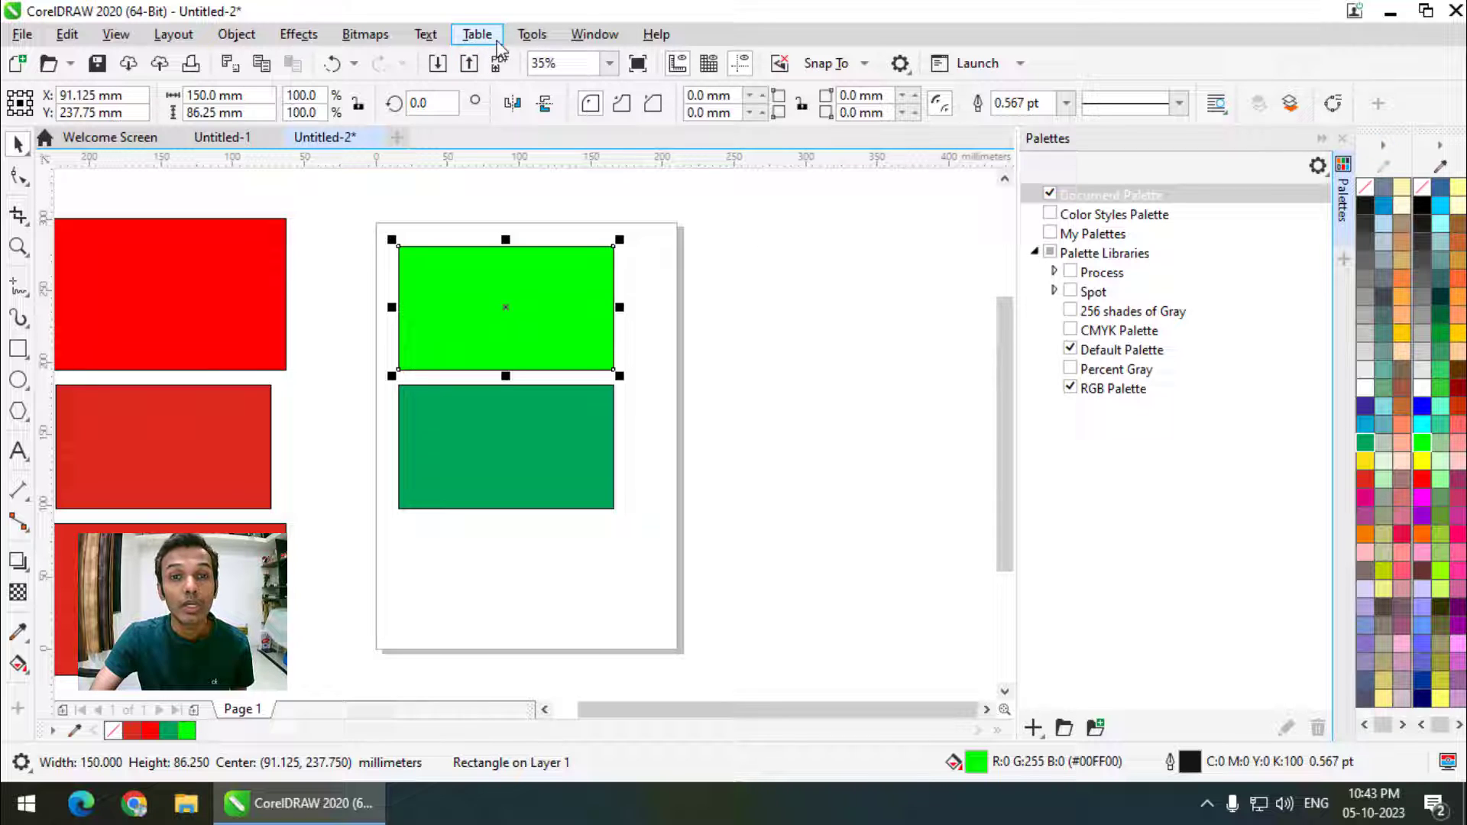
pyautogui.click(798, 310)
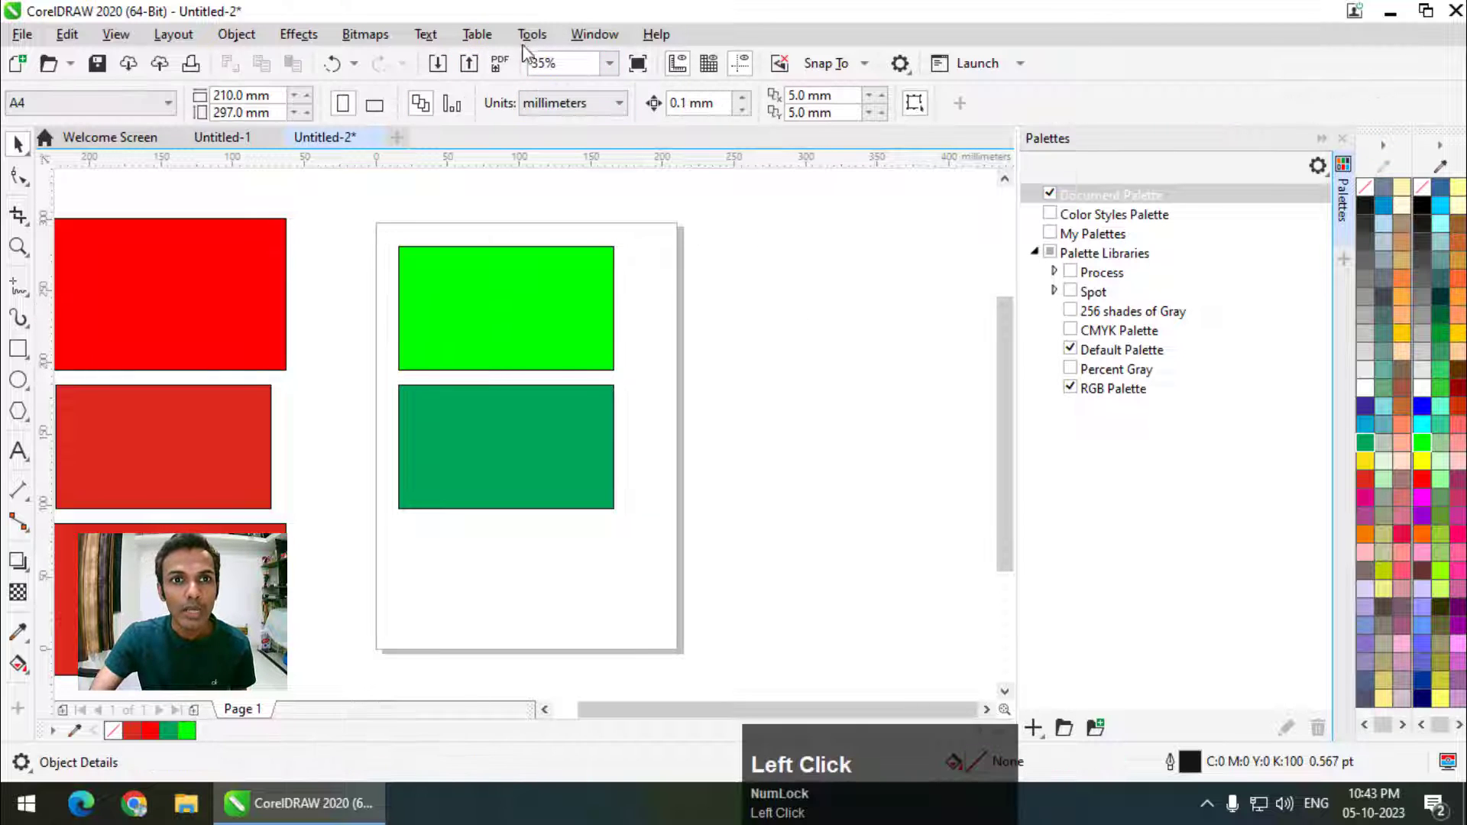